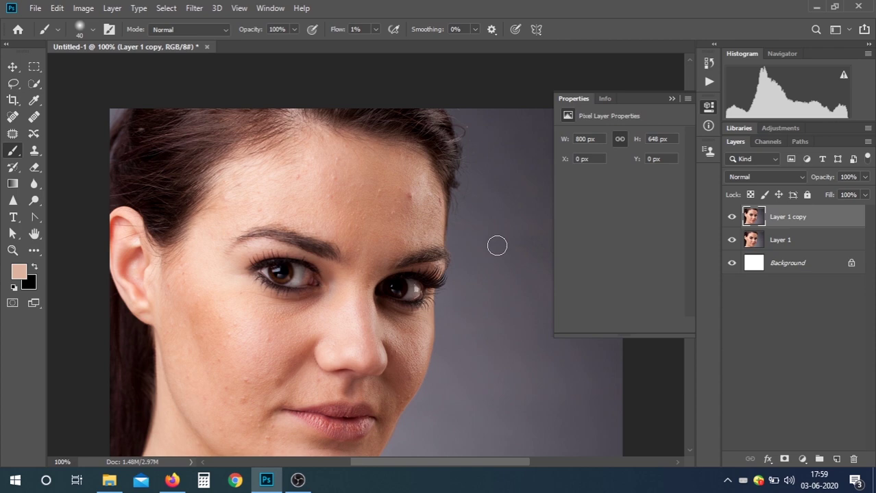
- Zoom into the face and add an empty Layer 2 above Layer 1 copy for healing
key("ctrl+=")
scroll("up", 3)
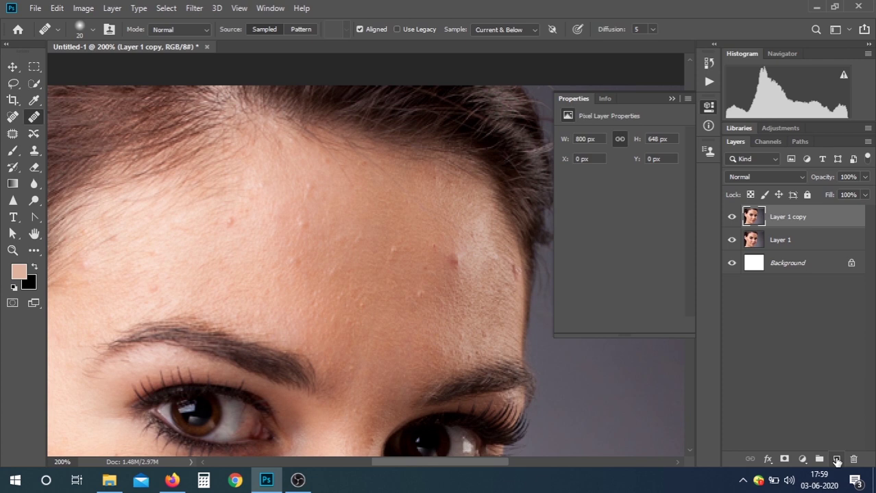
left_click(837, 463)
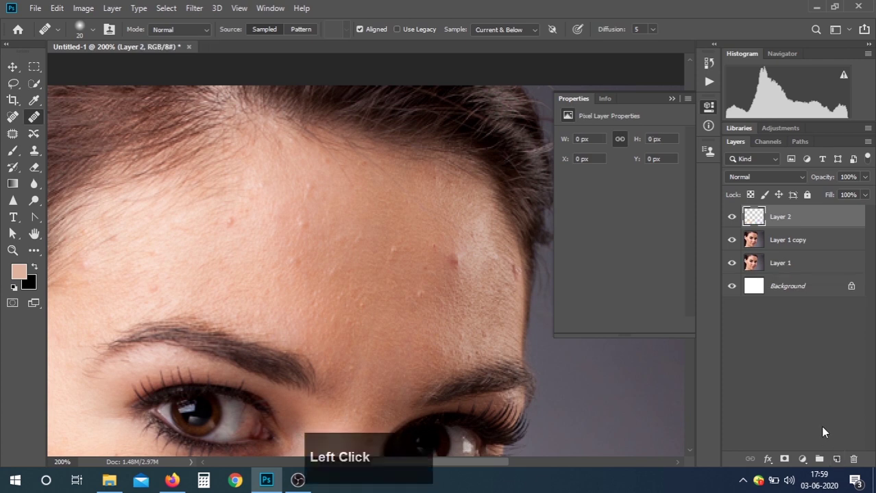
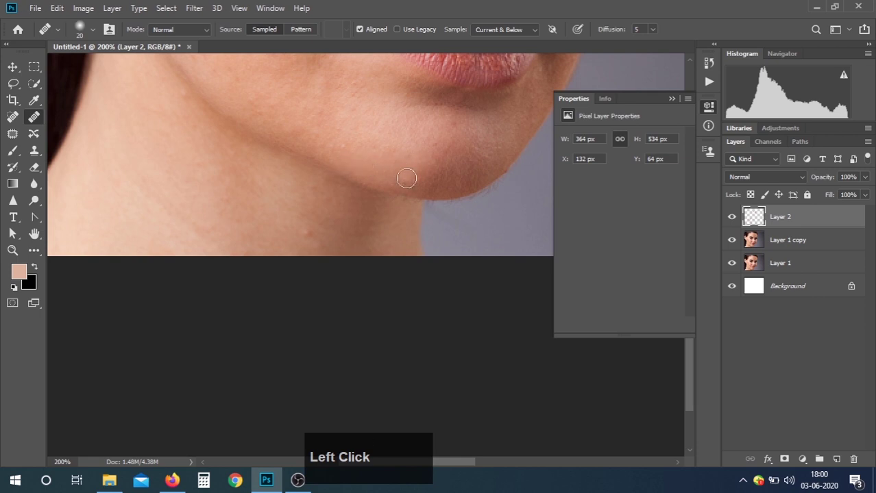
- Navigate around the chin, lips and cheeks while healing blemishes onto Layer 2
scroll("up", 3)
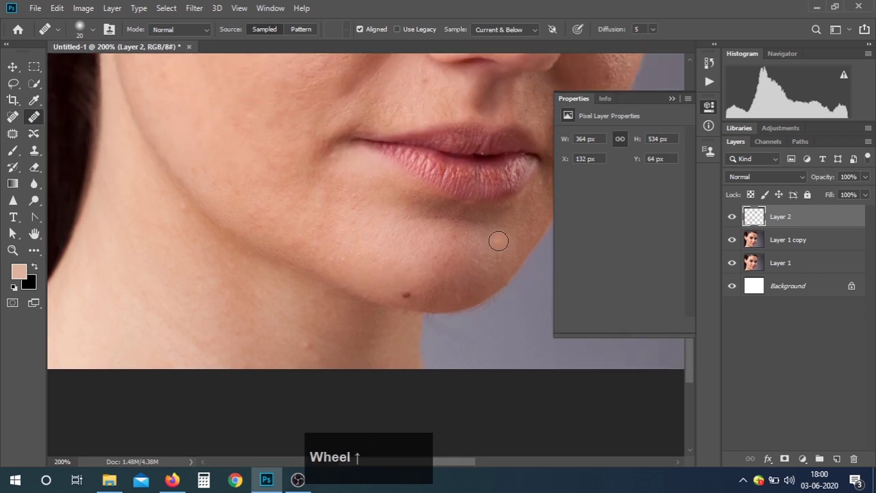
scroll("up", 3)
scroll("down", 3)
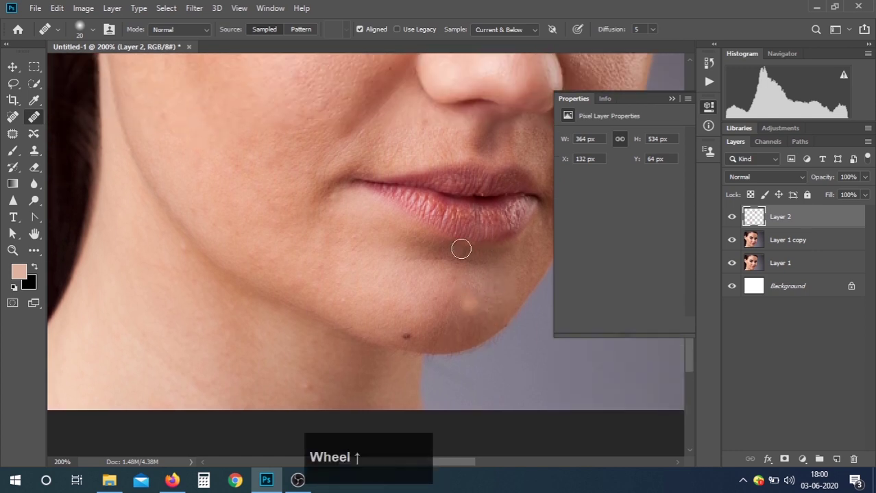
scroll("down", 3)
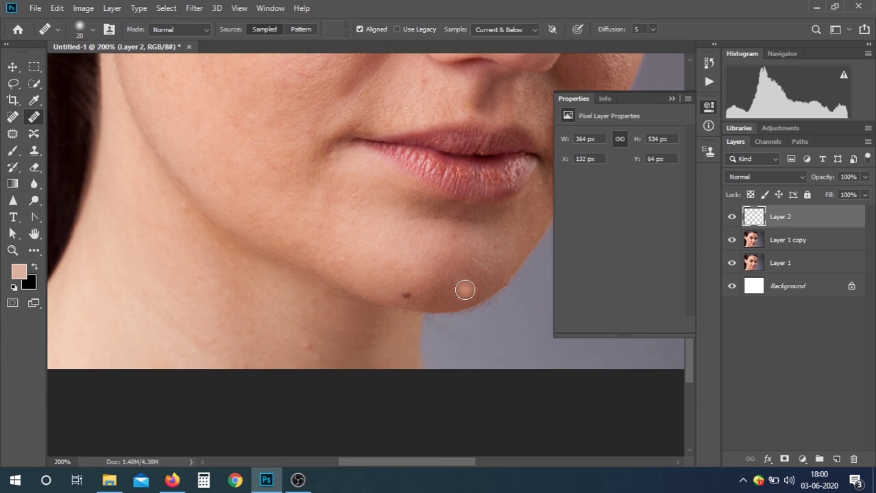
scroll("down", 3)
key("ctrl+-")
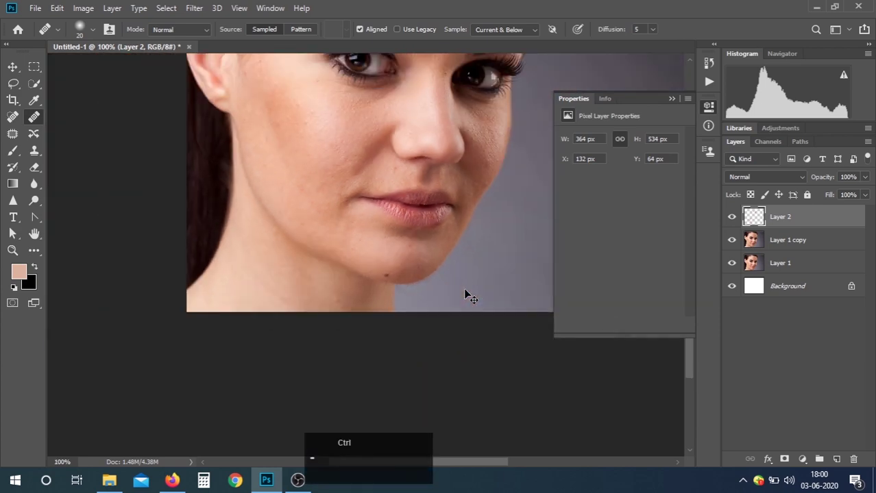
key("ctrl+=")
scroll("down", 3)
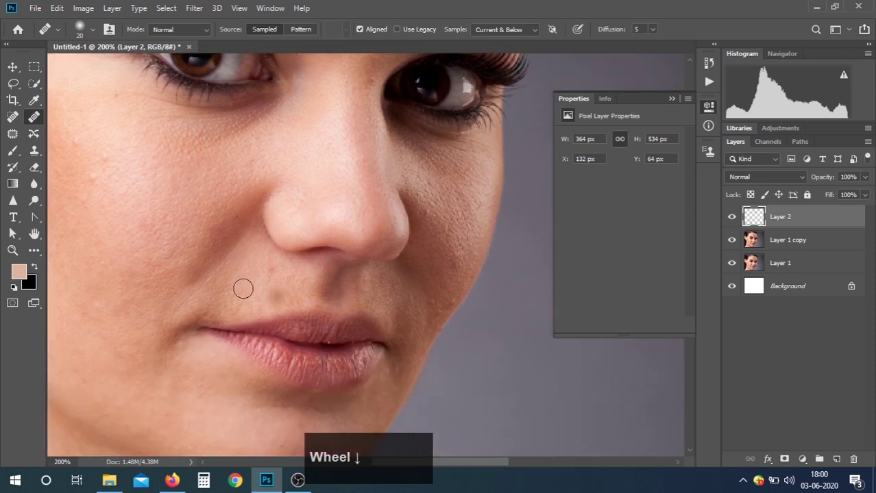
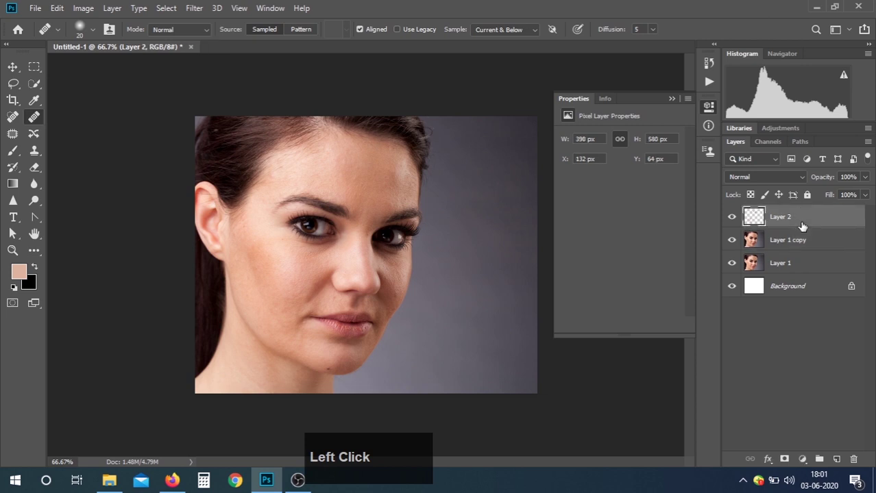
- Select Layer 2 and Layer 1 copy and merge the visible layers into a new Layer 3
left_click(803, 232)
left_click(800, 224)
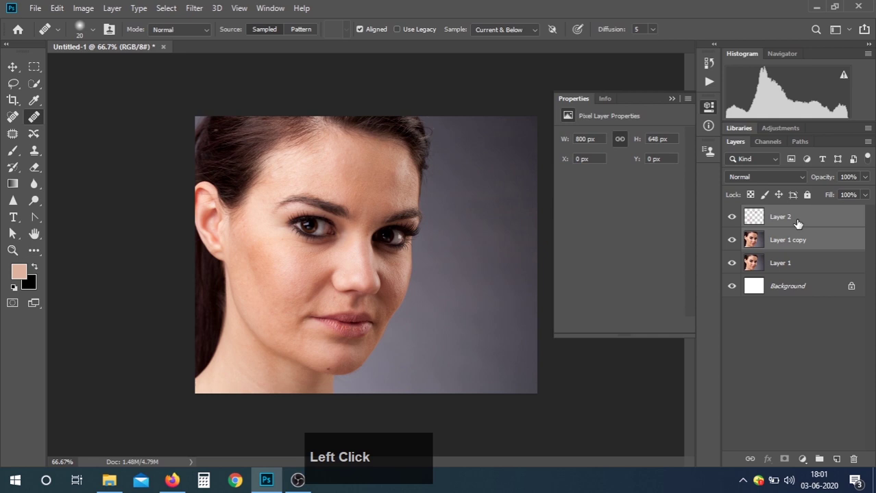
left_click(799, 224)
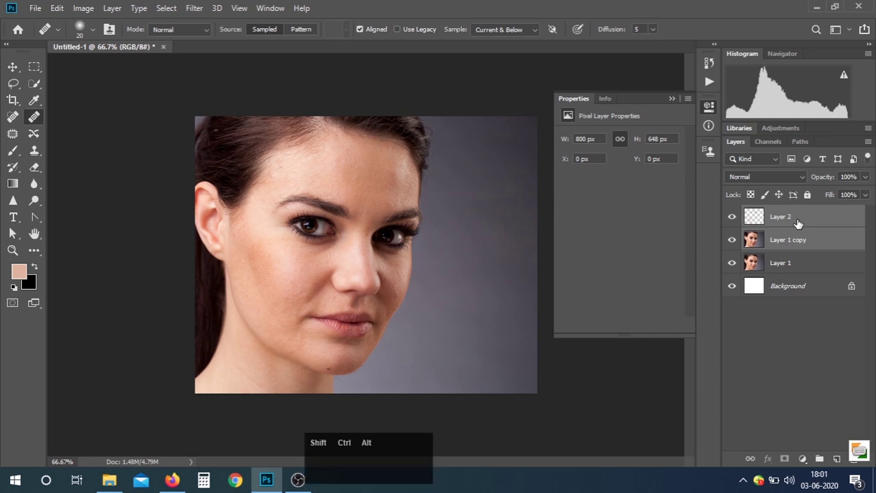
key("ctrl+shift+alt+e")
scroll("down", 3)
scroll("up", 3)
- Invert Layer 3 and set its blending mode to Vivid Light
left_click(730, 224)
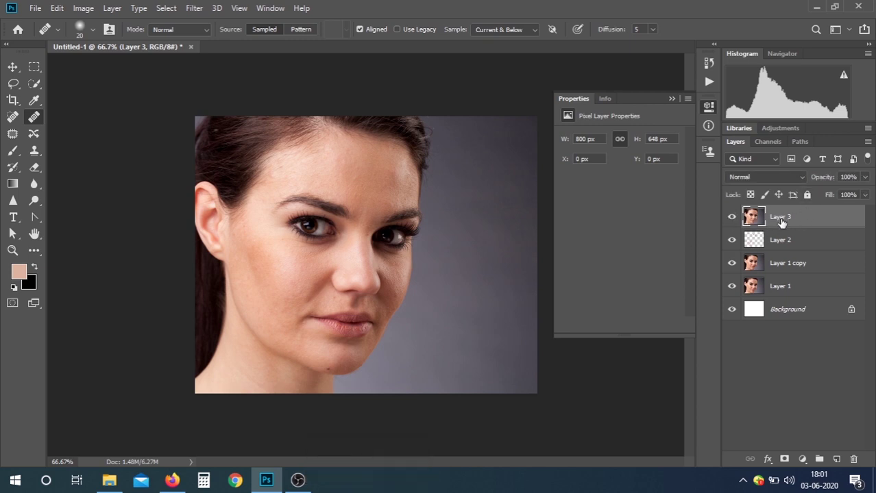
left_click(783, 222)
key("ctrl+i")
left_click(763, 176)
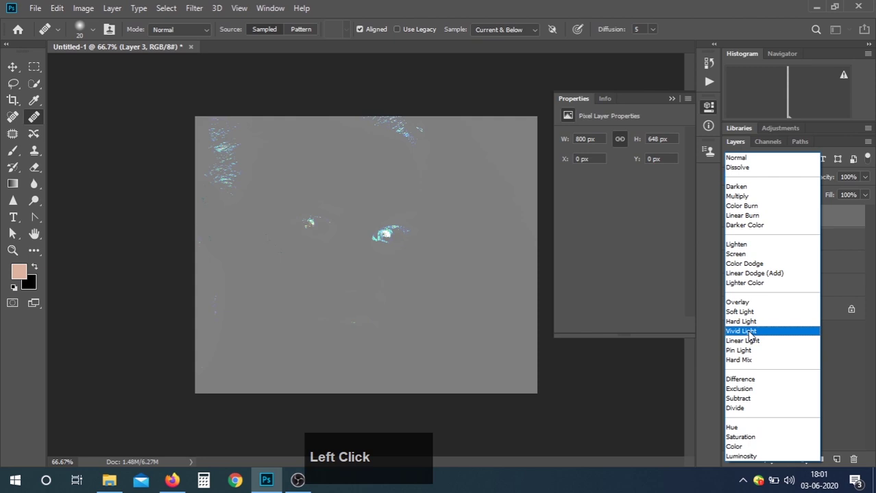
left_click(753, 336)
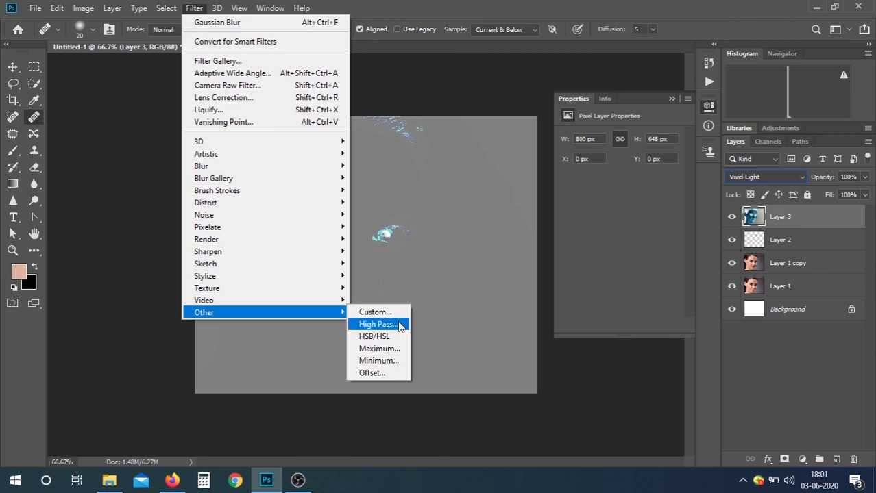
- Apply a High Pass filter to Layer 3 with a radius of about 8.4 pixels
left_click(398, 326)
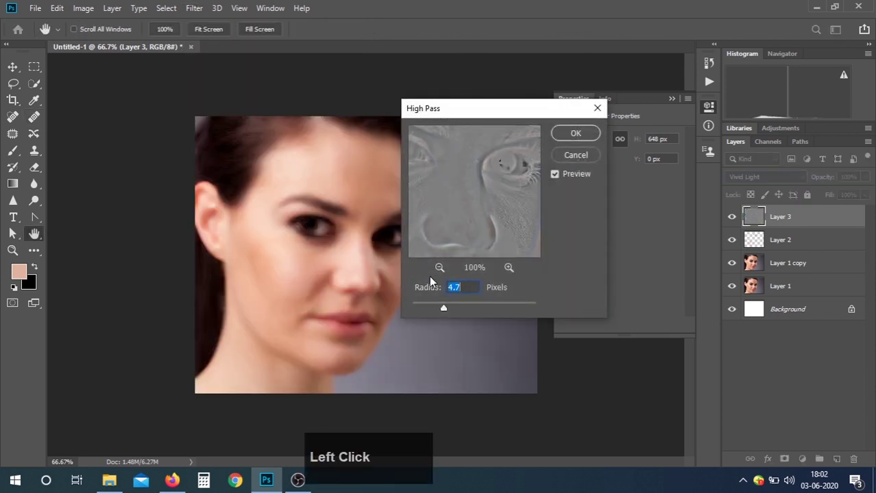
left_click(441, 310)
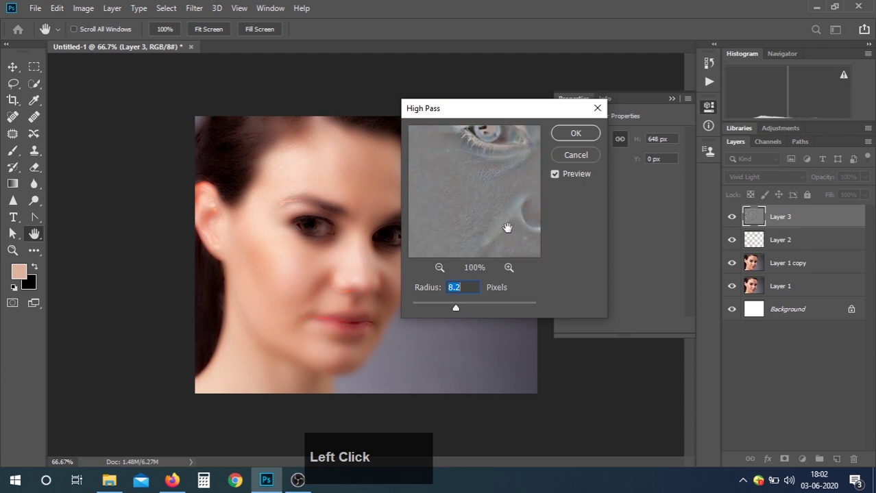
left_click(470, 311)
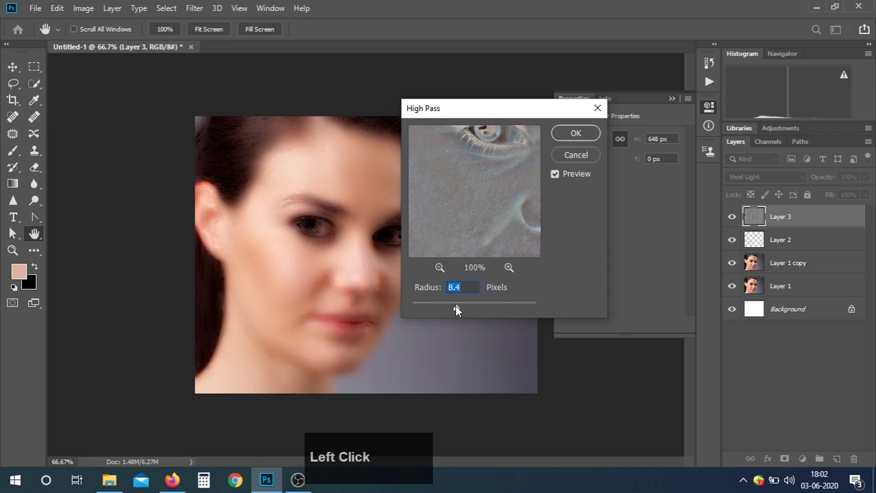
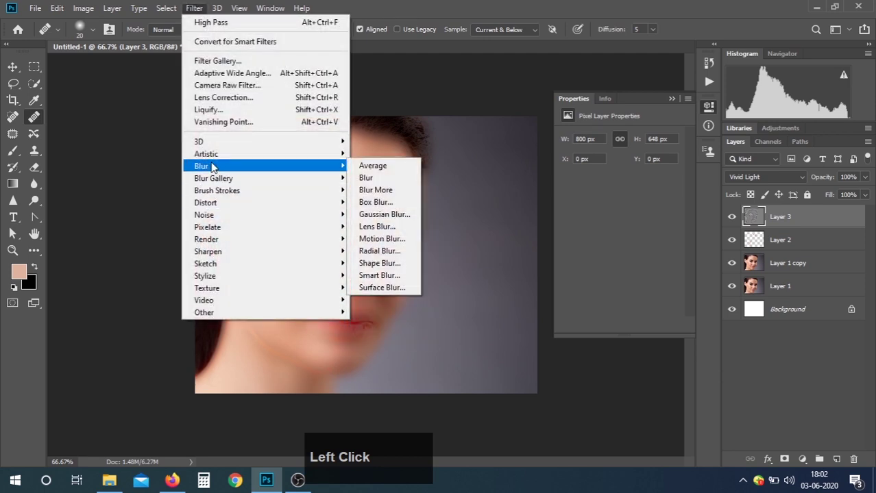
- Apply a Gaussian Blur of about 3.8 pixels to Layer 3, then reset colours to defaults
left_click(387, 220)
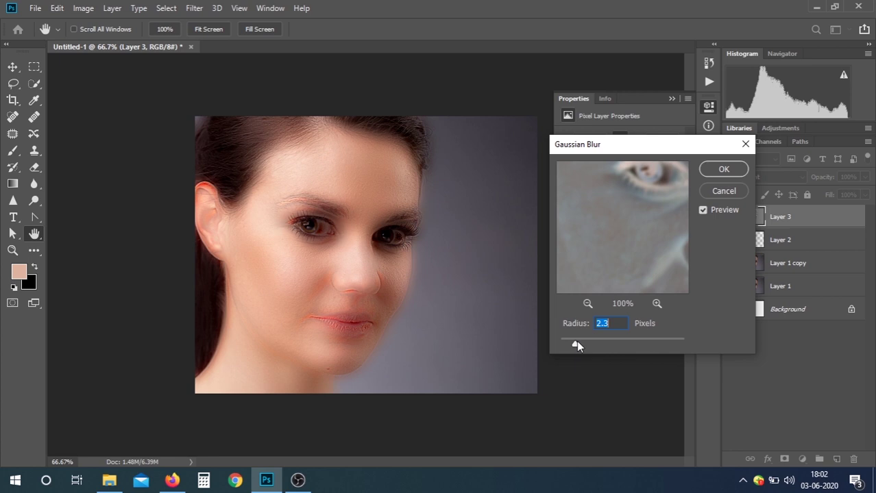
left_click(583, 346)
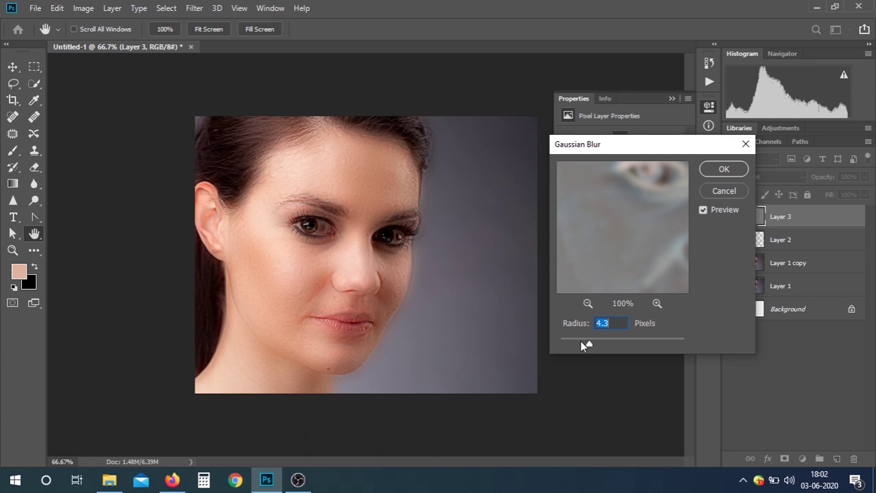
left_click(603, 345)
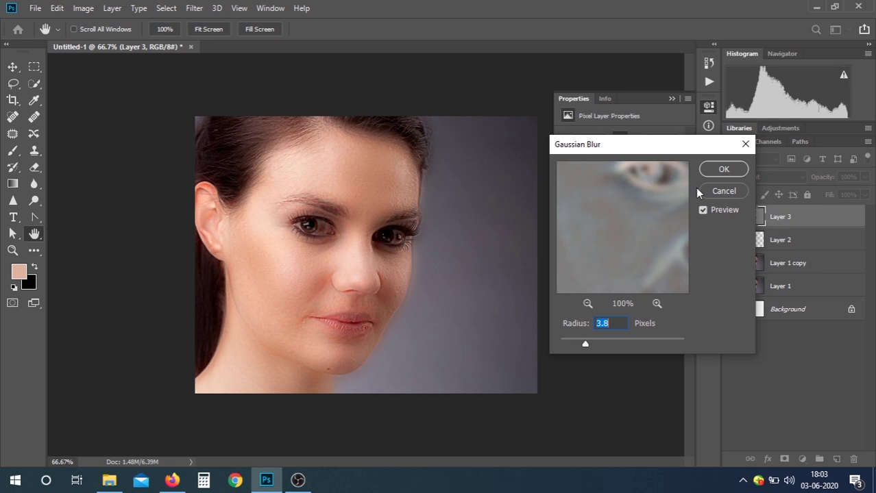
left_click(734, 173)
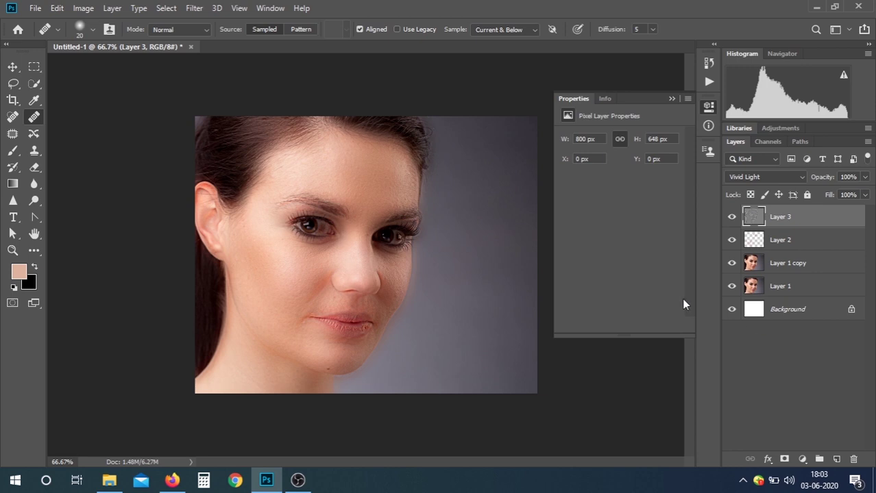
key("d")
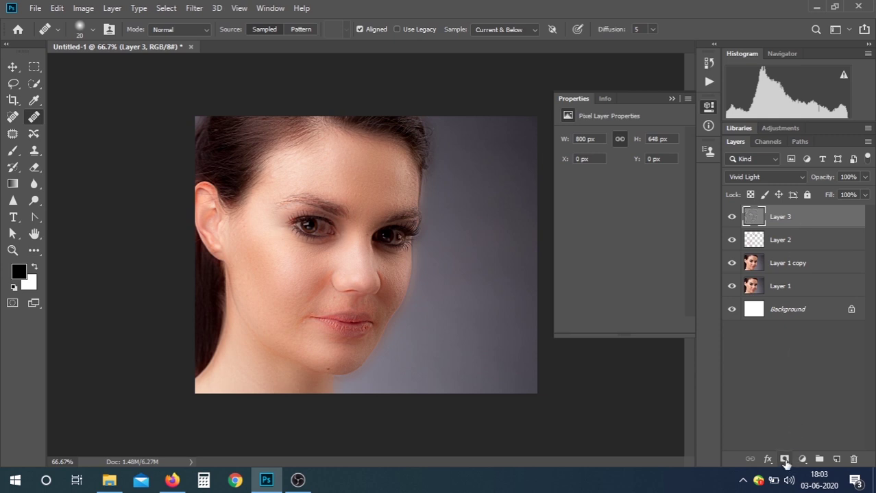
- Add a black mask hiding Layer 3, set white as foreground and view at 100%
left_click(787, 464)
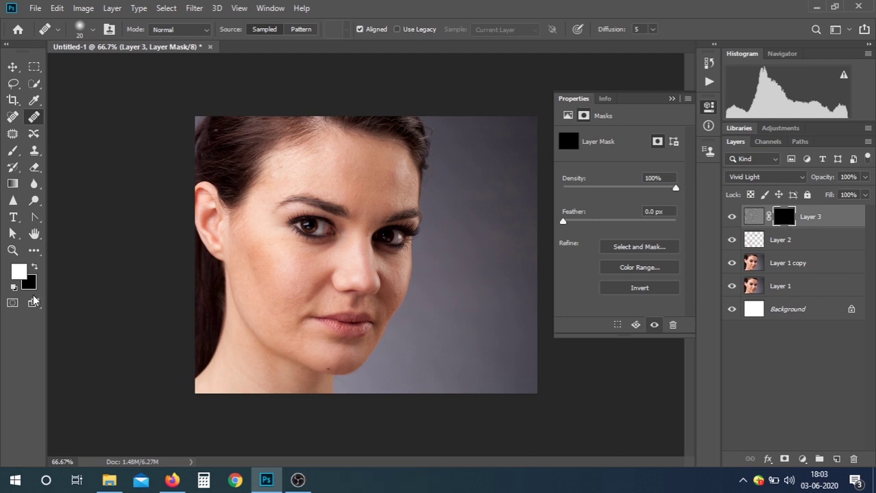
left_click(28, 277)
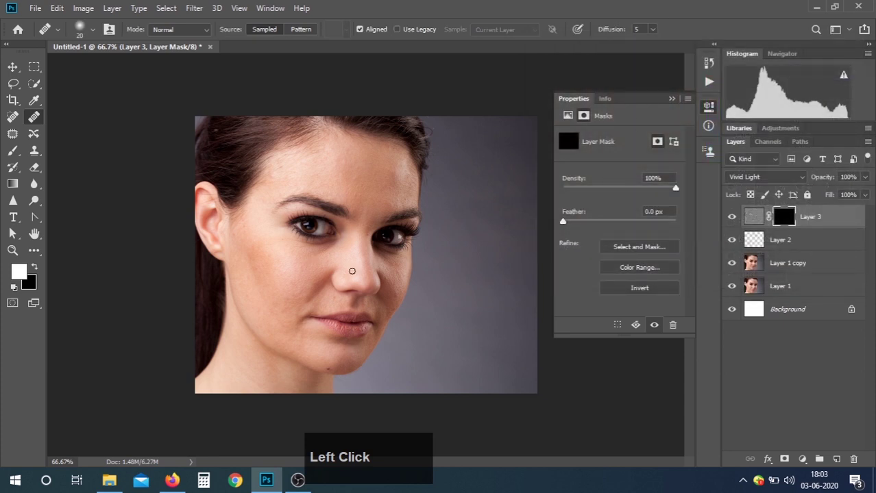
key("ctrl+=")
scroll("up", 3)
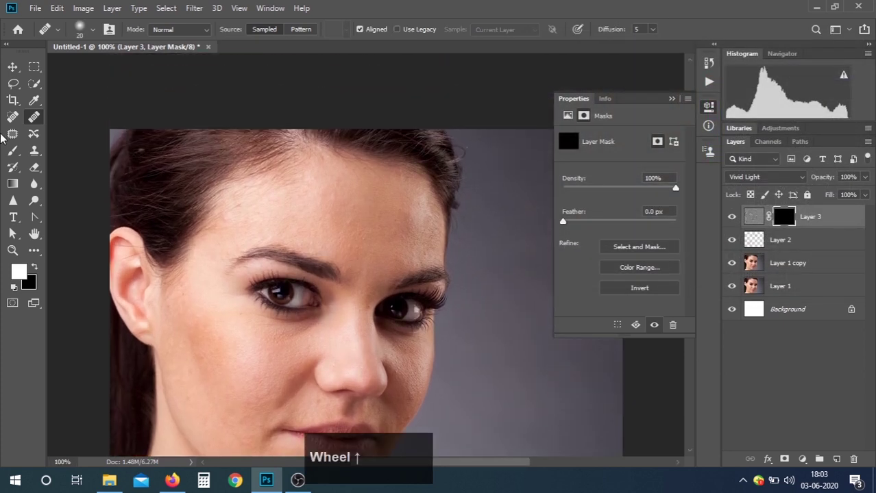
- Choose the Brush tool and enlarge it for painting on the mask
left_click(17, 157)
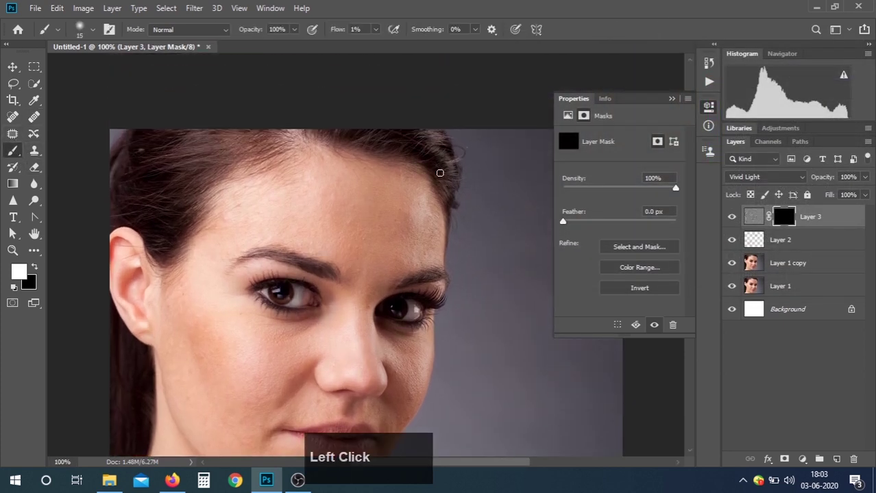
scroll("up", 3)
key("[")
key("]")
type("[]]]]")
key("]")
key("]")
key("]")
scroll("down", 3)
scroll("up", 3)
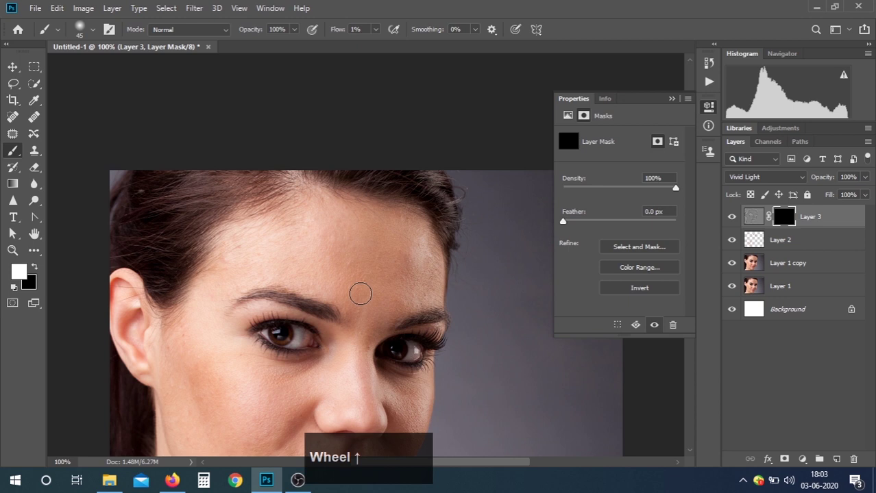
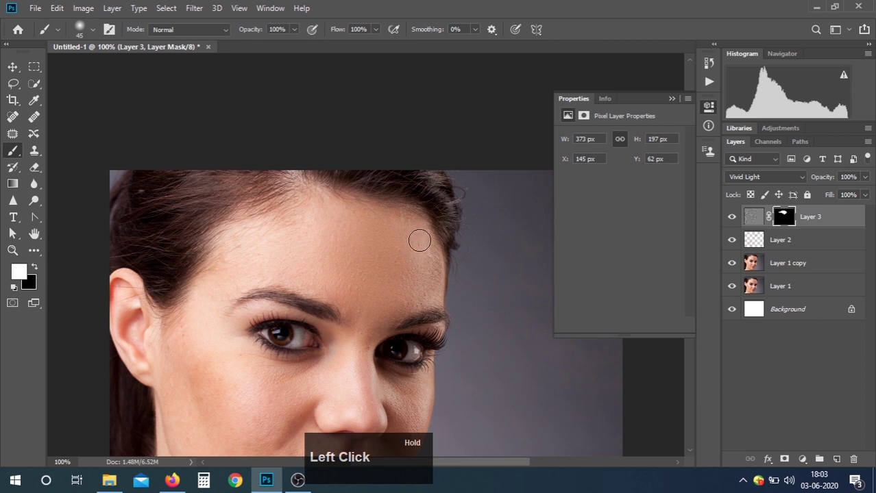
- Paint white on Layer 3's mask to reveal smoothing on the forehead and nose
scroll("down", 3)
left_click(783, 213)
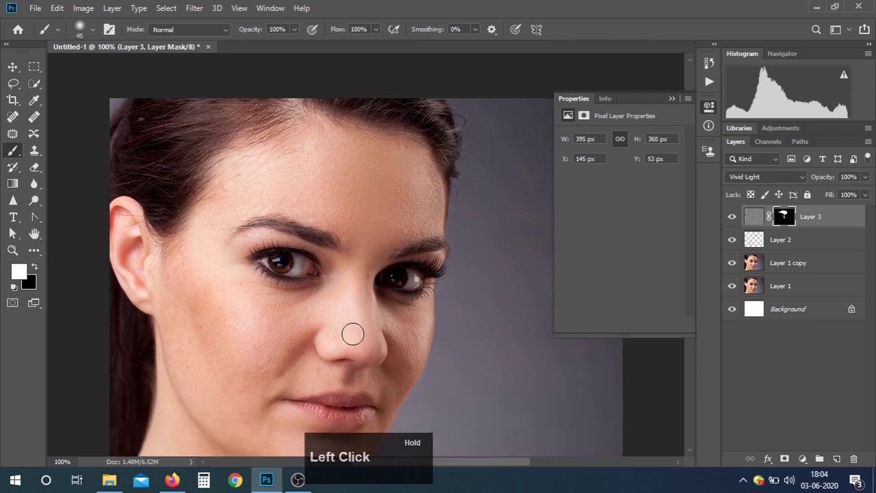
scroll("down", 3)
left_click(783, 213)
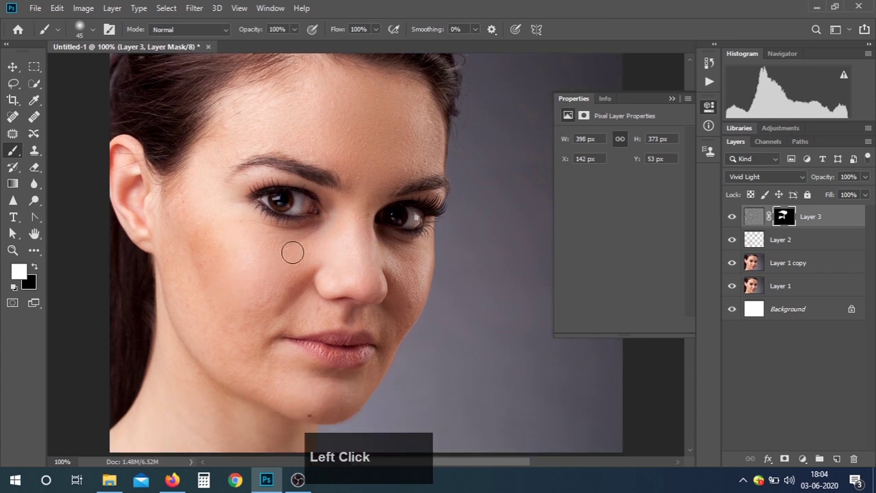
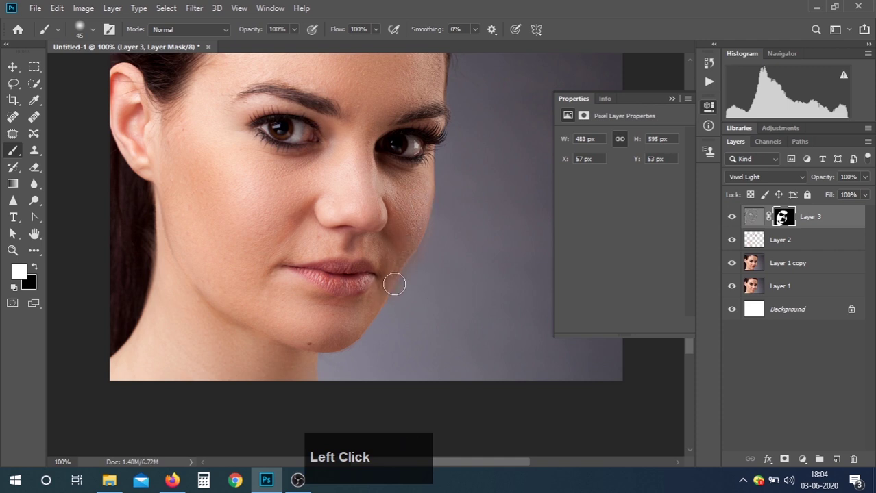
key("ctrl+shift+z")
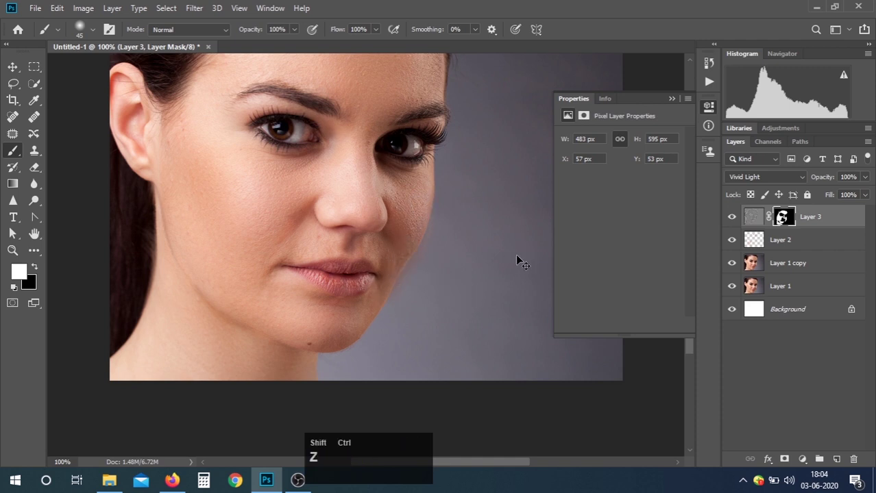
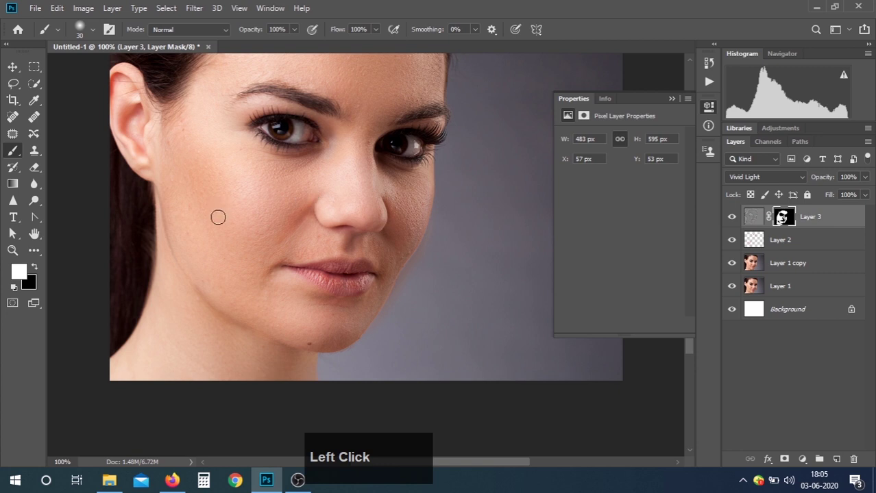
- Touch up the mask with gentler low-flow strokes on the forehead, then fit the portrait on screen
key("ctrl+z")
key("ctrl+shift+z")
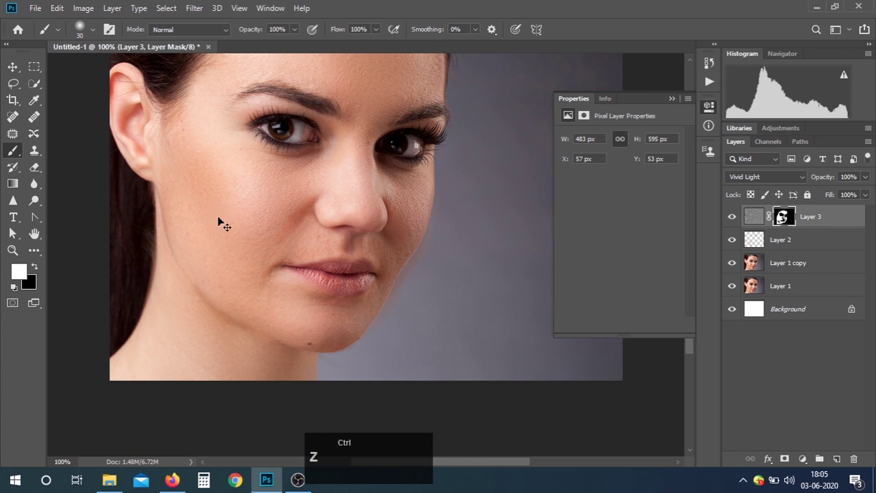
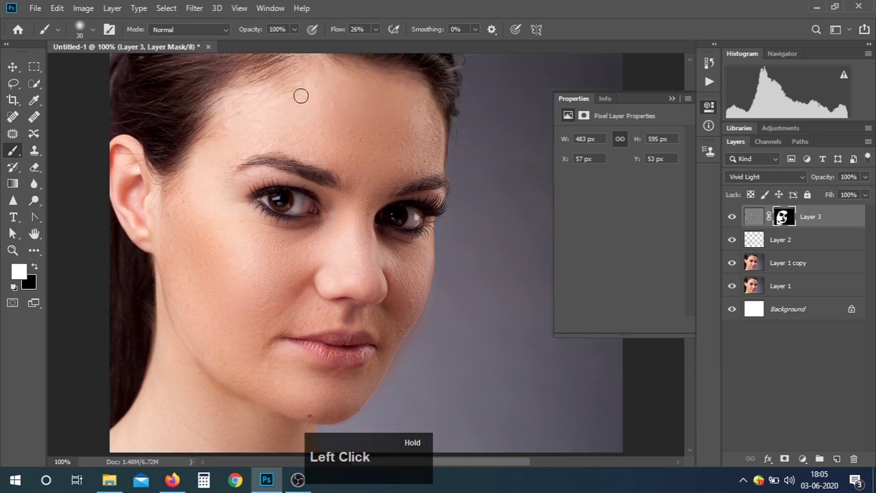
left_click(318, 100)
key("ctrl+-")
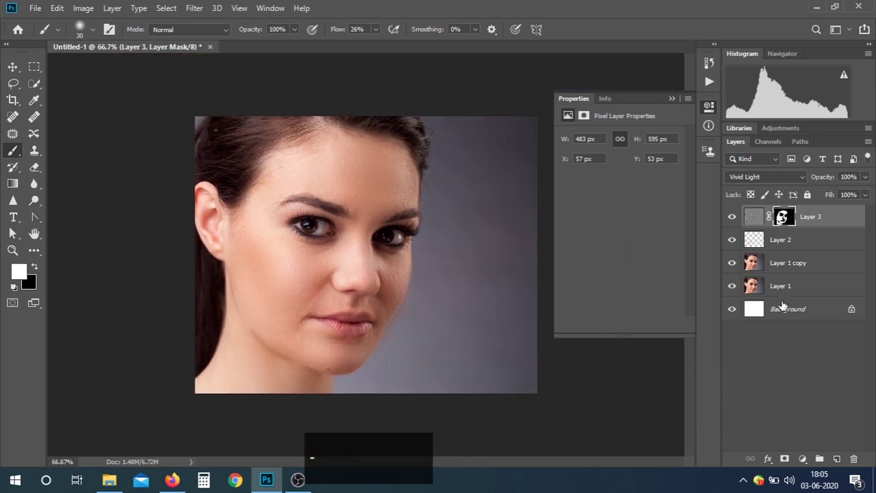
- Group Layer 3 through Layer 1 copy into Group 1
left_click(794, 262)
left_click(820, 231)
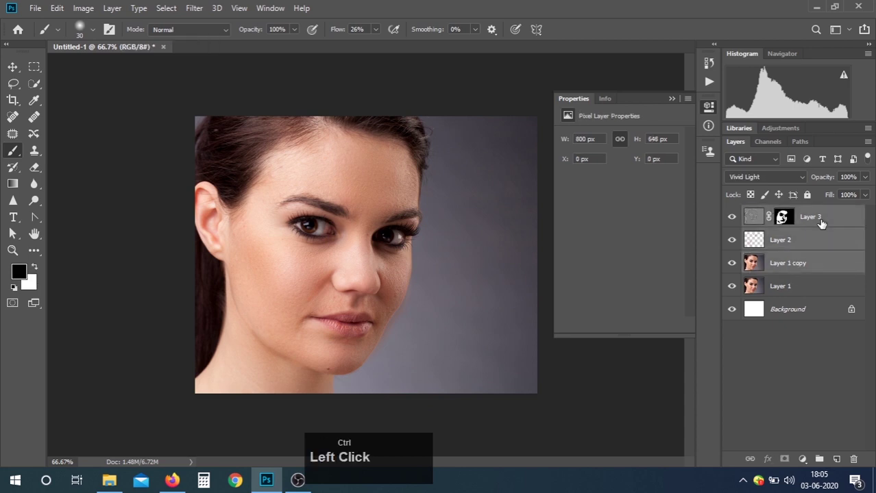
key("ctrl+g")
- Toggle Group 1's visibility to compare the original and retouched portrait
left_click(735, 218)
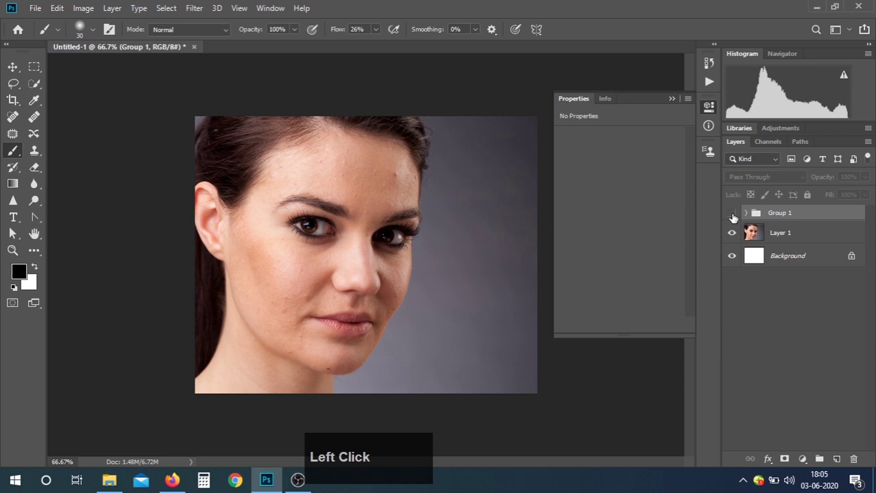
left_click(734, 218)
key("ctrl+=")
key("ctrl+-")
left_click(735, 218)
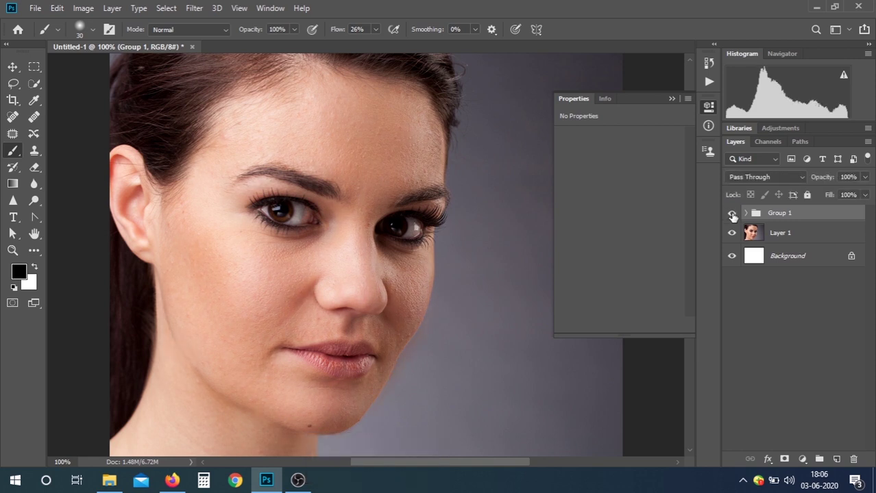
scroll("down", 3)
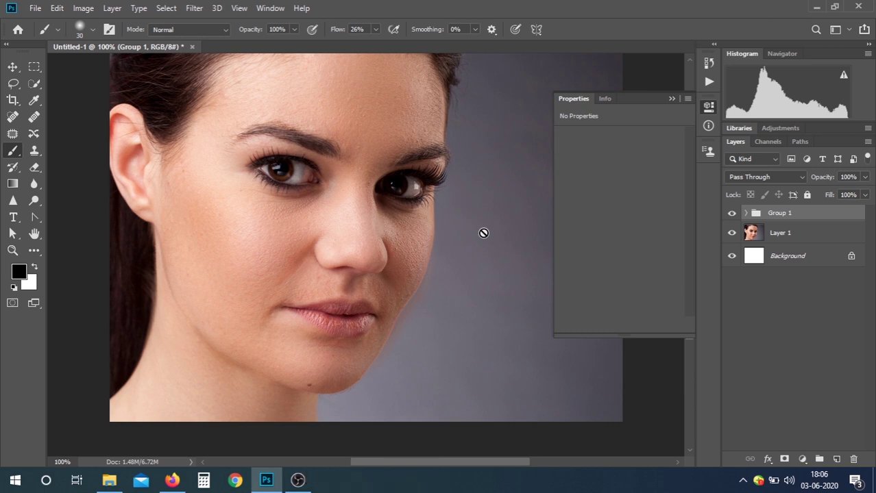